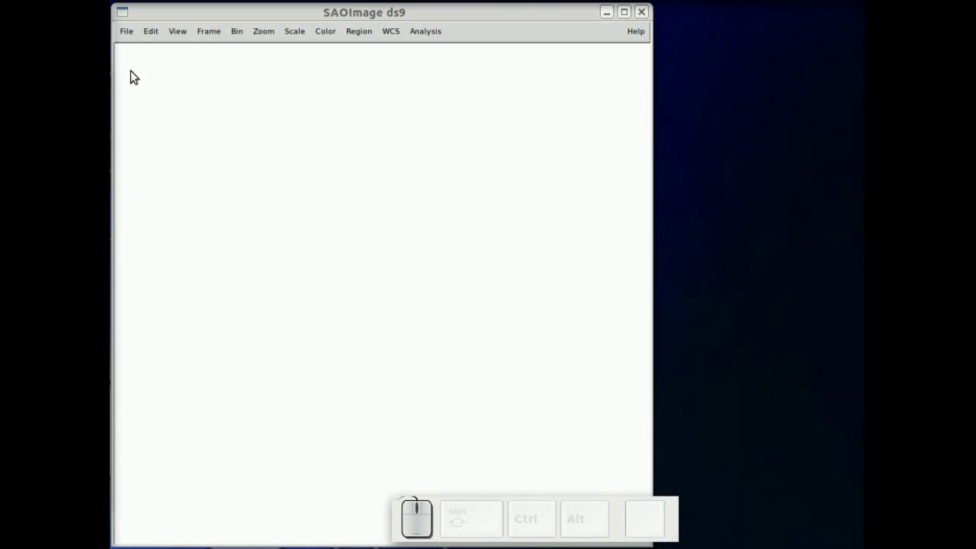
Load the event file acisf00635N003_evt2.fits from /data/rho_oph via File > Open.
left_click(132, 35)
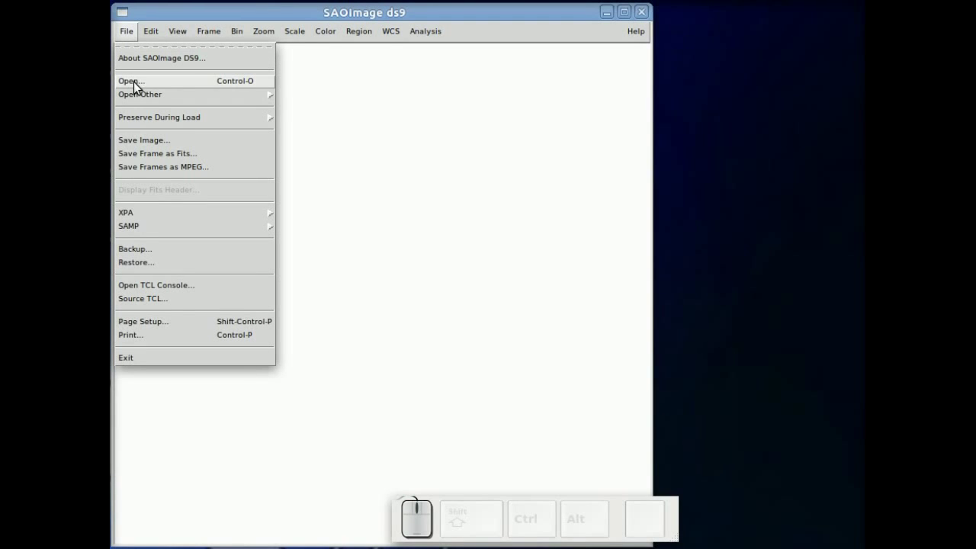
left_click(140, 87)
left_click(134, 306)
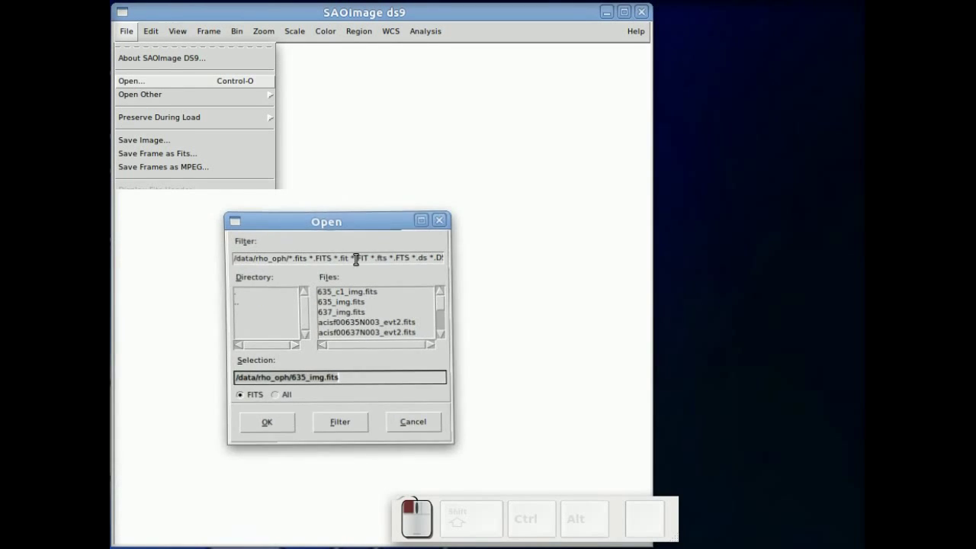
left_click(388, 332)
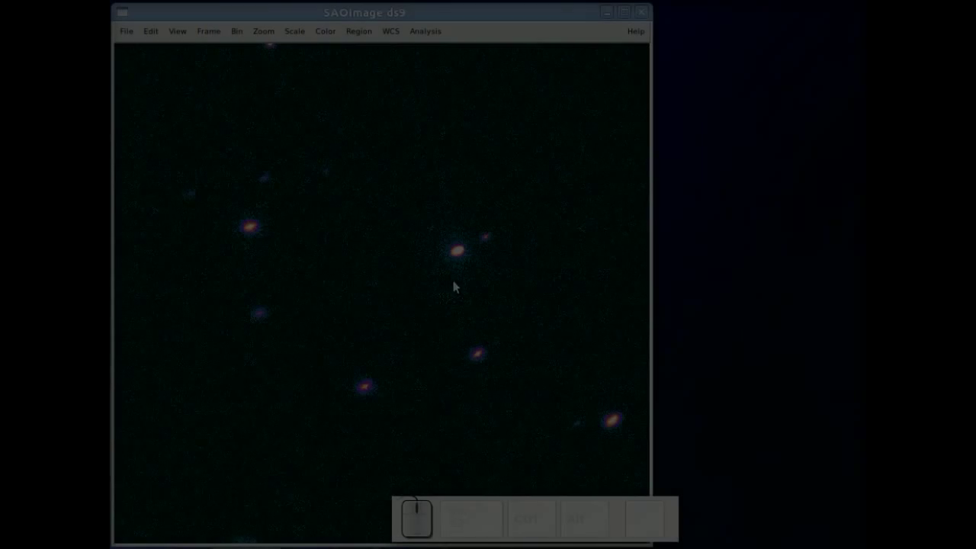
Draw a circle region on the central bright source and plot its PI spectrum.
left_click_drag(463, 255, 454, 262)
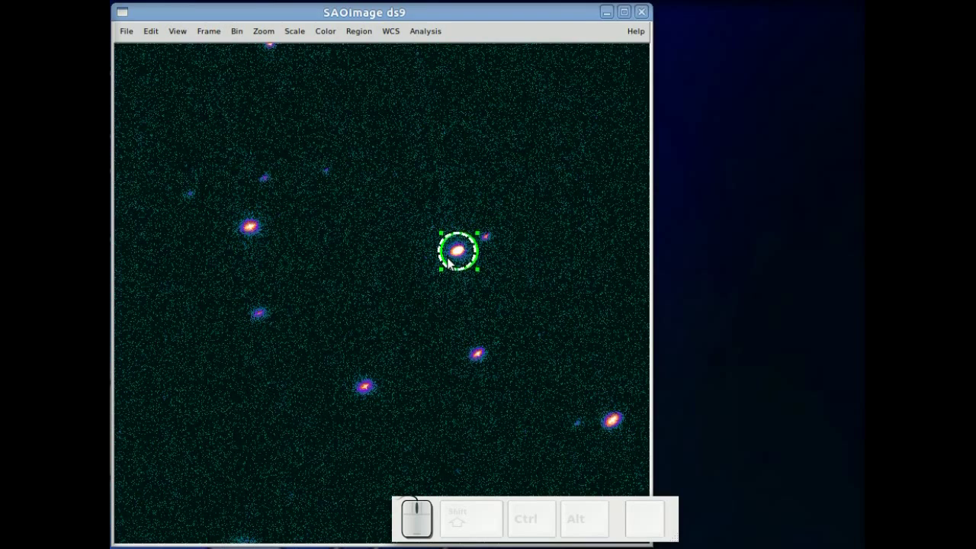
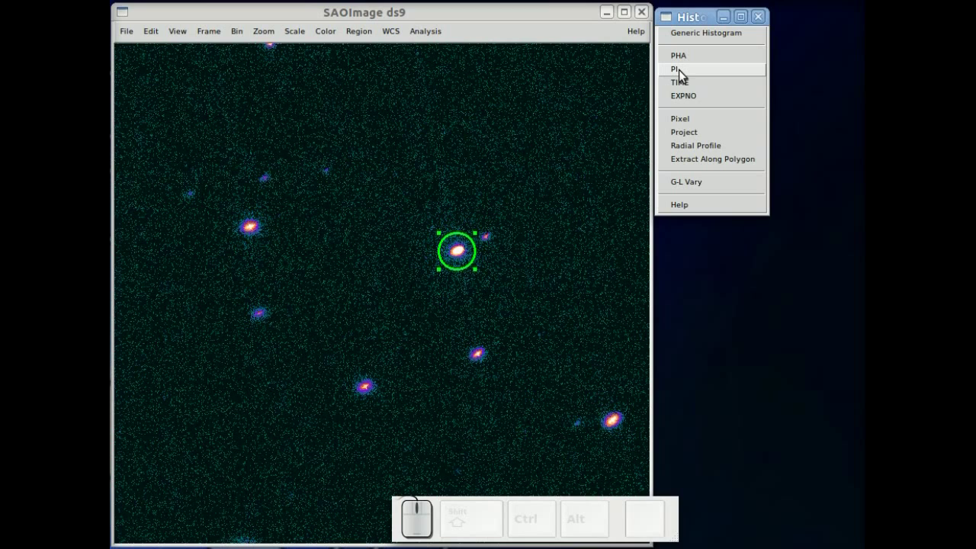
left_click(685, 76)
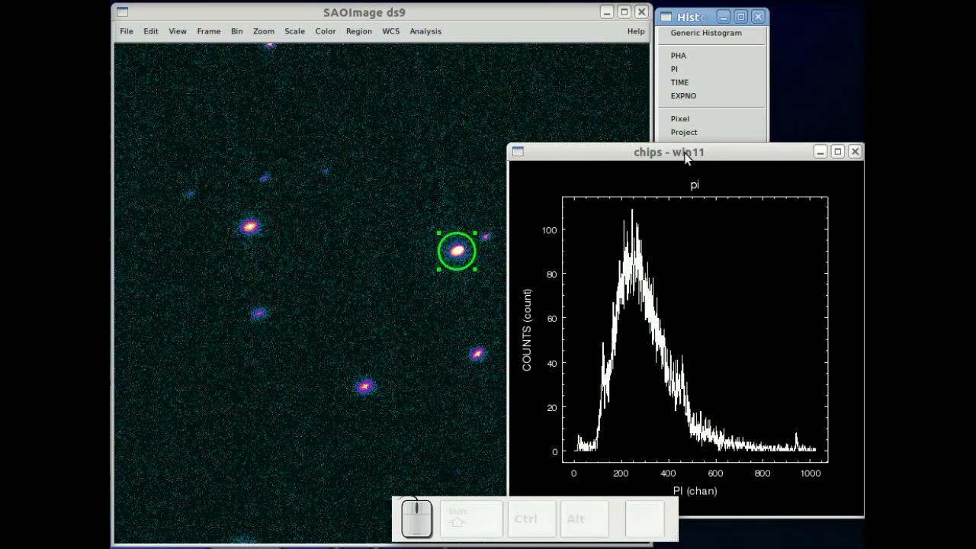
left_click_drag(688, 158, 700, 191)
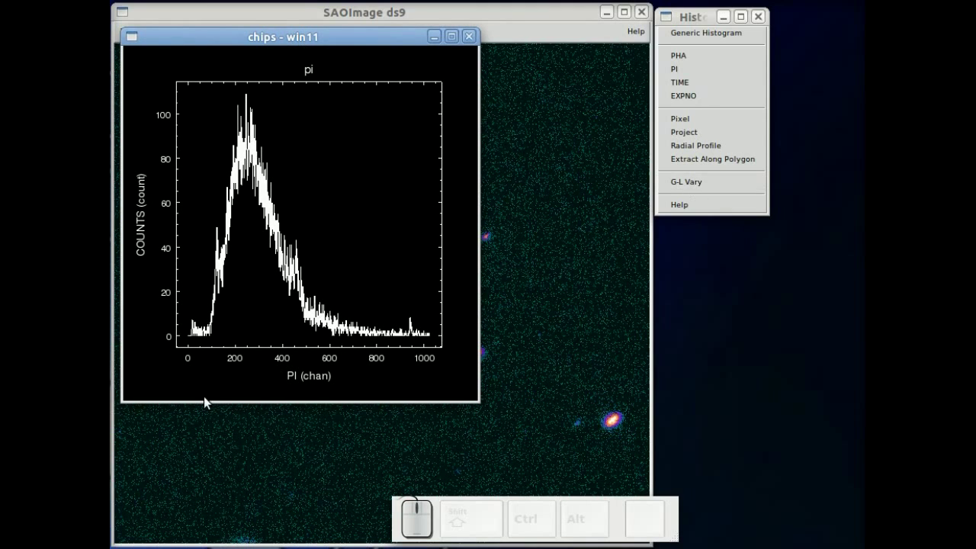
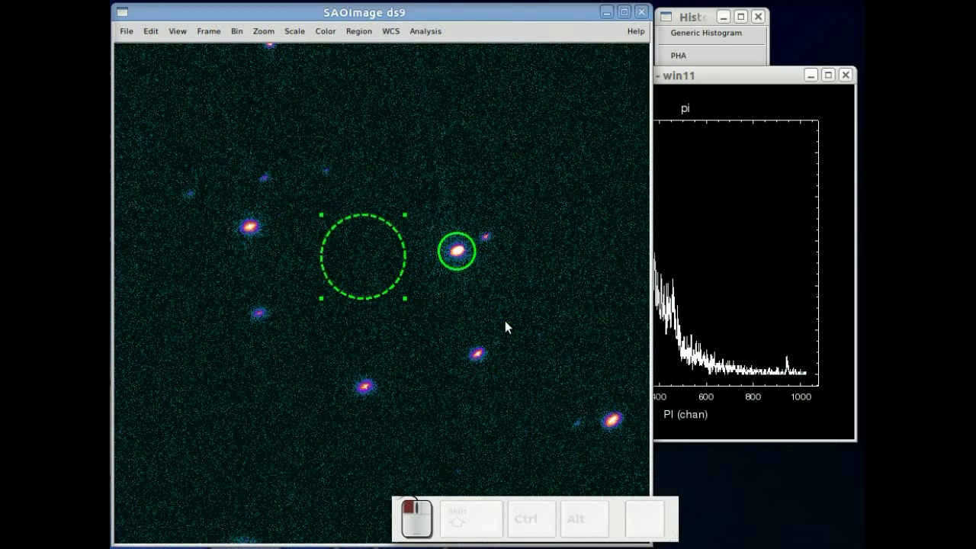
Deselect the background circle and plot the background-subtracted PI spectrum.
left_click(385, 366)
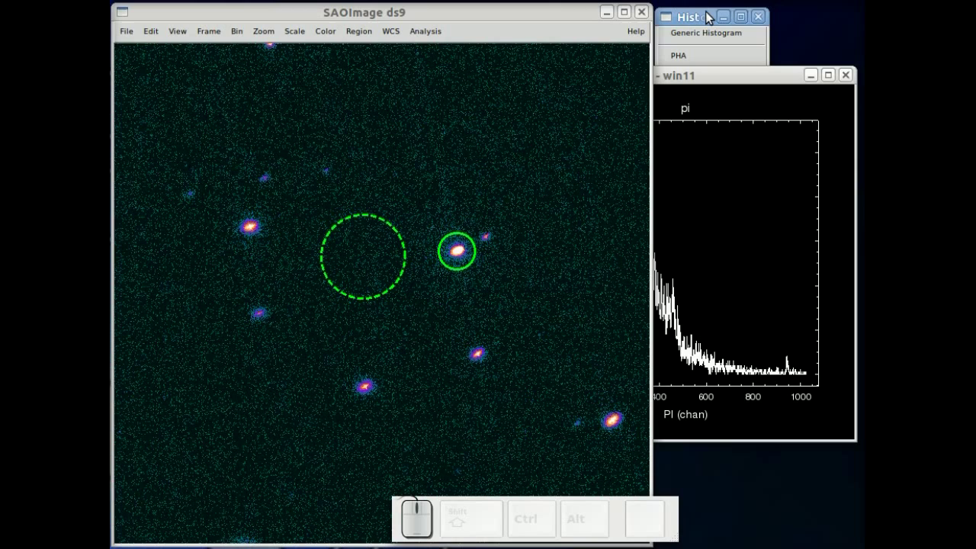
left_click(707, 24)
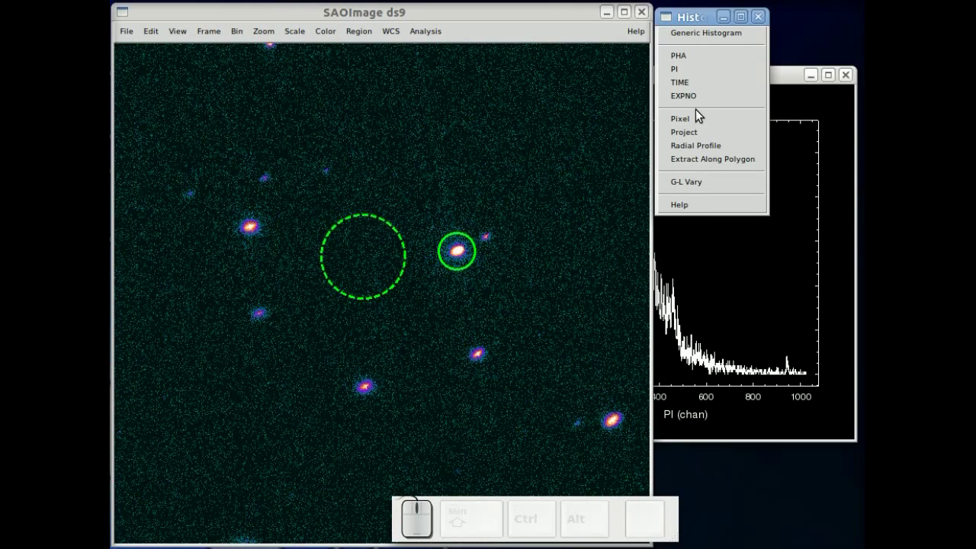
left_click(695, 78)
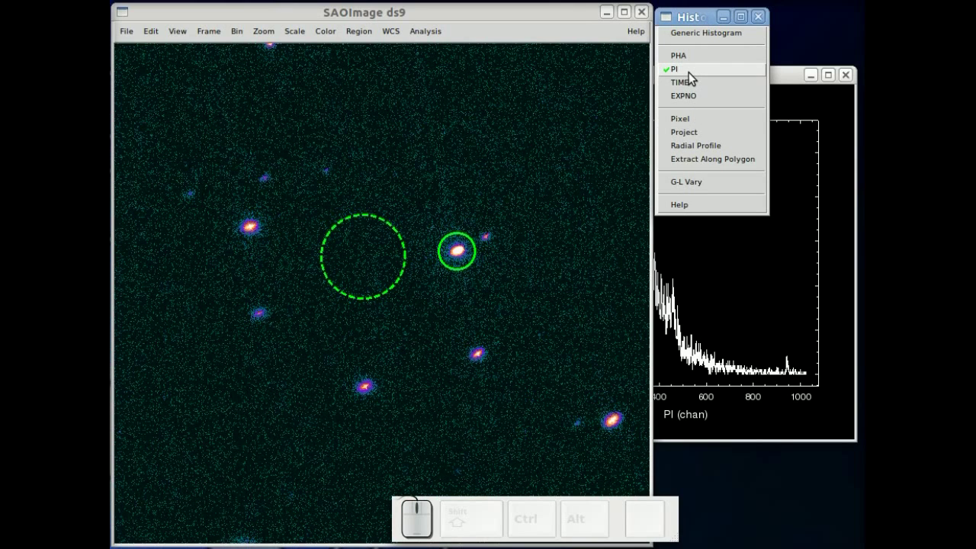
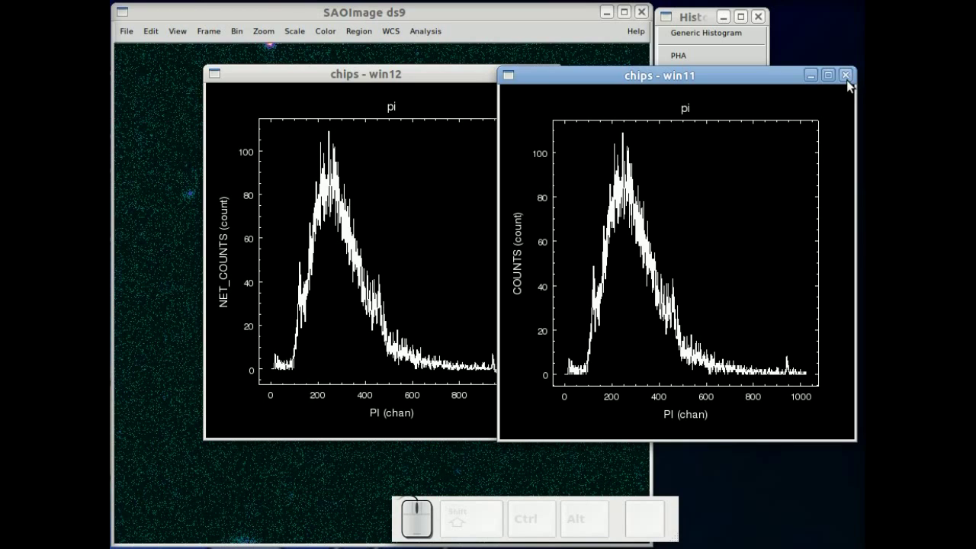
Close a spectrum plot and delete the existing source and background circles.
left_click(407, 77)
left_click_drag(555, 82, 350, 279)
left_click(352, 278)
key("Delete")
Circle the bottom-right source, plot its PI spectrum, then close both plot windows.
left_click_drag(462, 262, 629, 159)
left_click(702, 23)
left_click(694, 77)
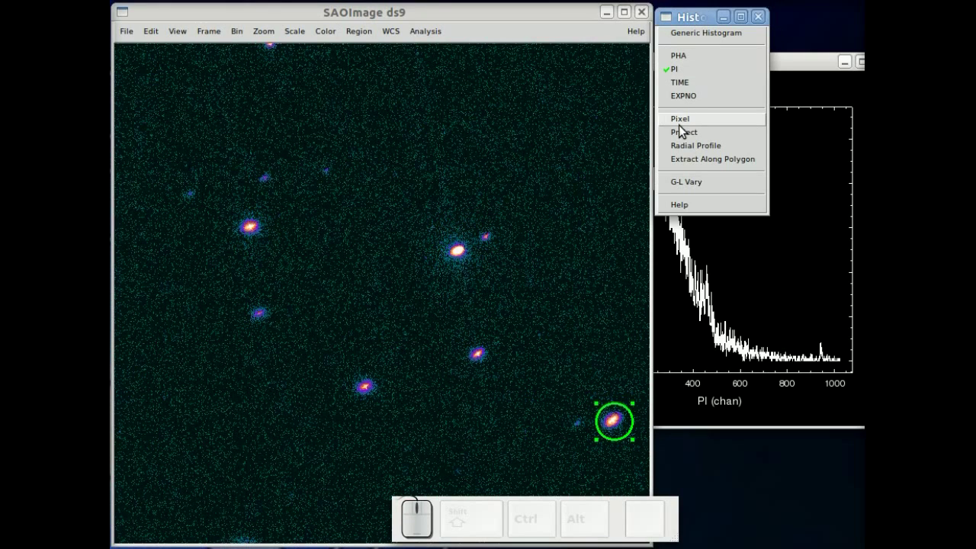
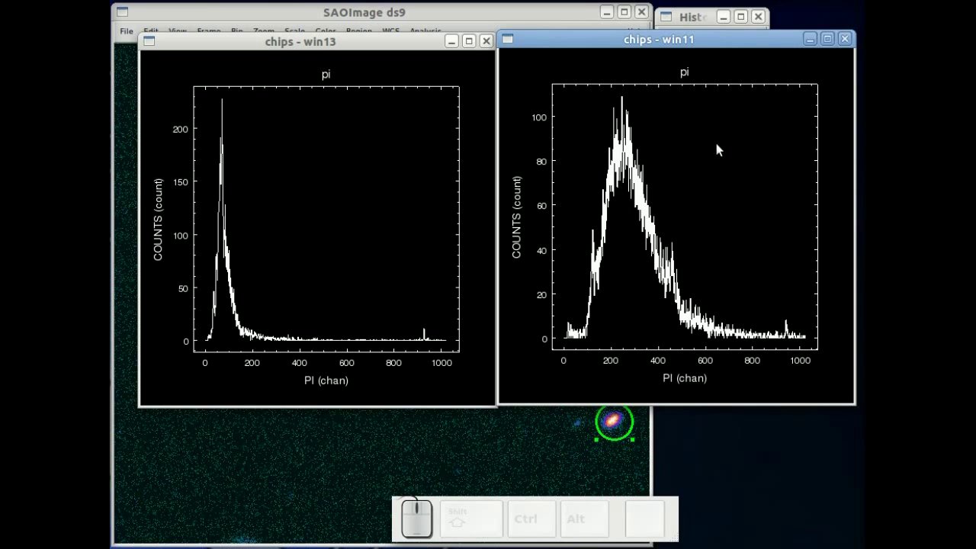
left_click(849, 46)
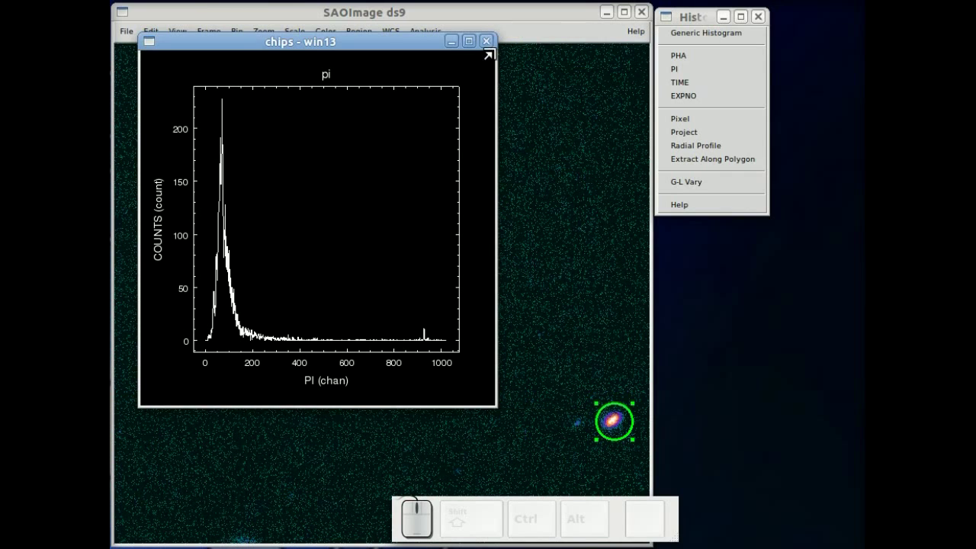
left_click(493, 47)
left_click(570, 357)
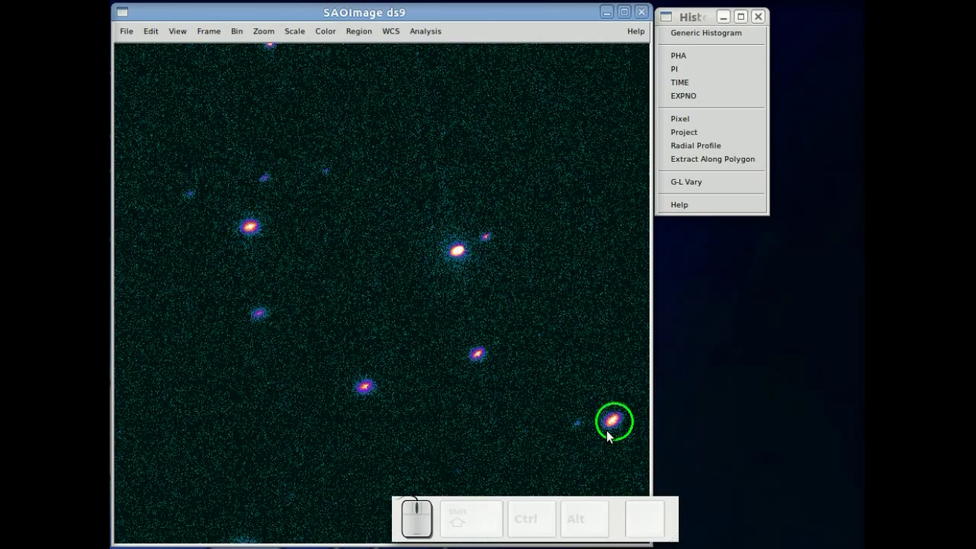
Plot a TIME light curve of the circled source with bin size 100 and move the plot aside.
left_click_drag(611, 429, 687, 111)
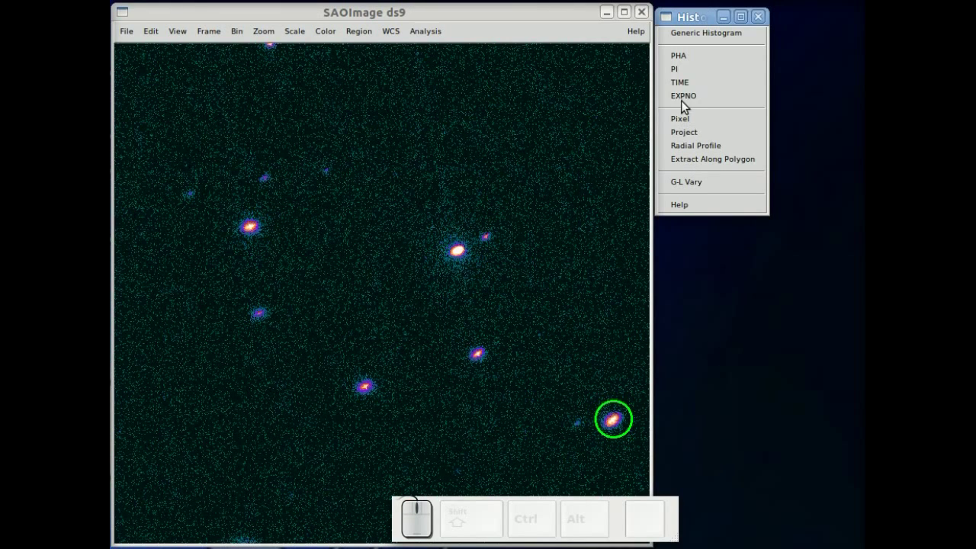
left_click(687, 86)
left_click(278, 275)
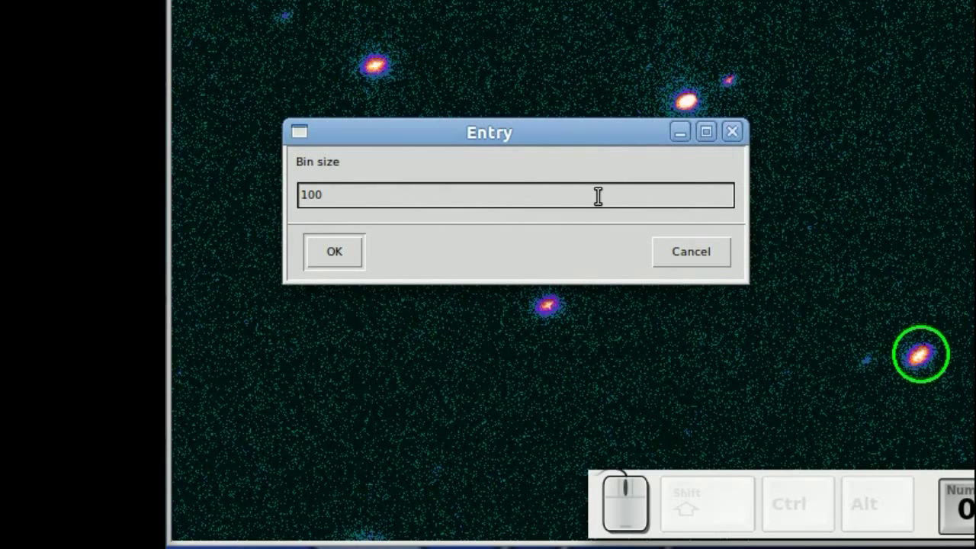
left_click(340, 255)
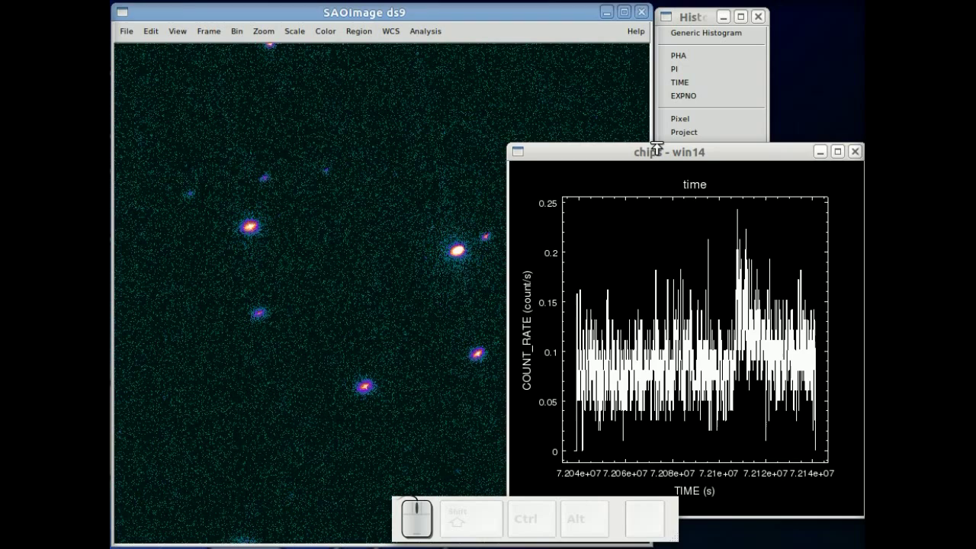
left_click_drag(659, 157, 422, 102)
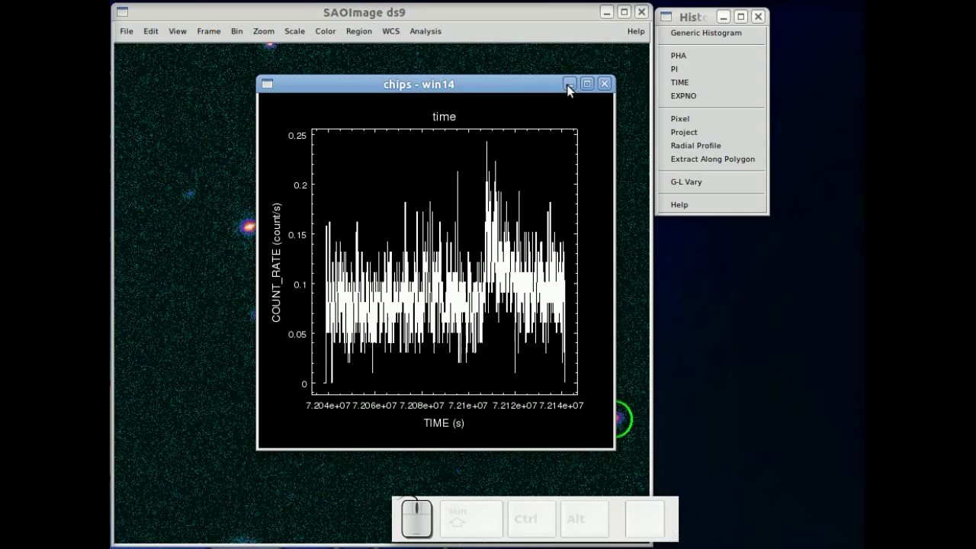
Compute a G-L Vary light curve for the source circle, inspect it and close the plot.
left_click(604, 88)
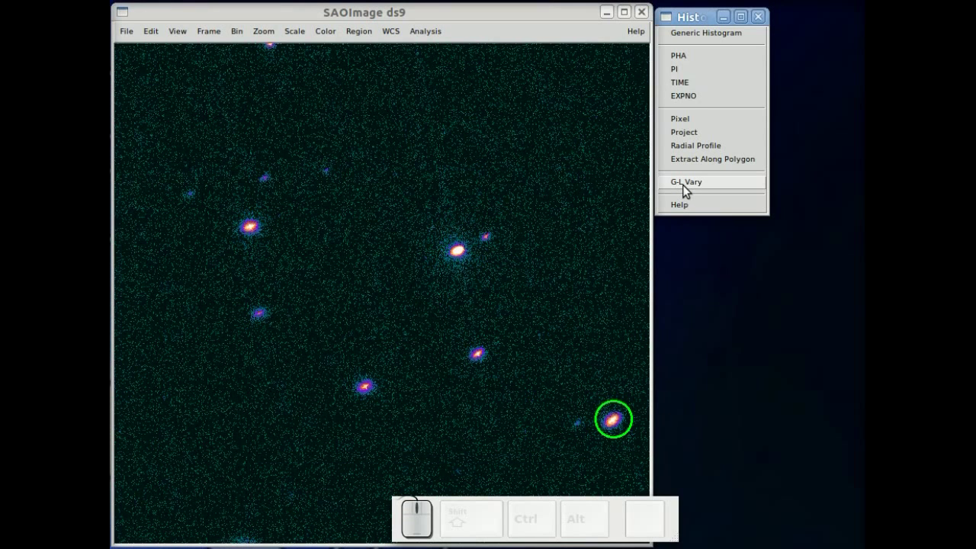
left_click(689, 190)
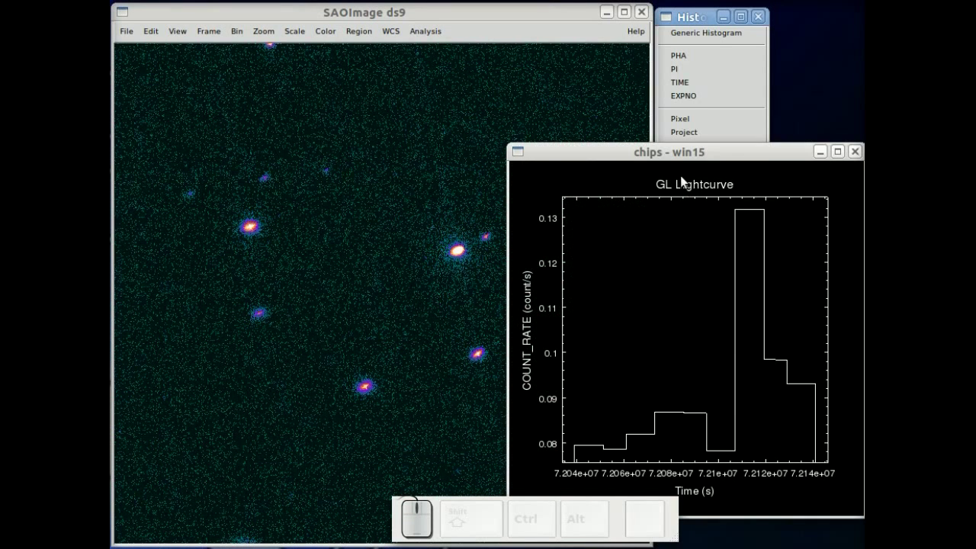
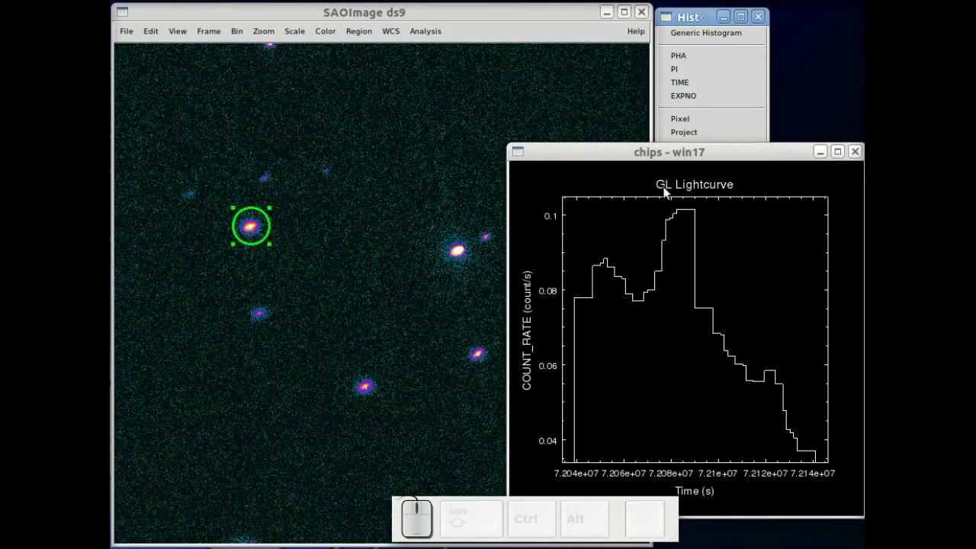
left_click(623, 158)
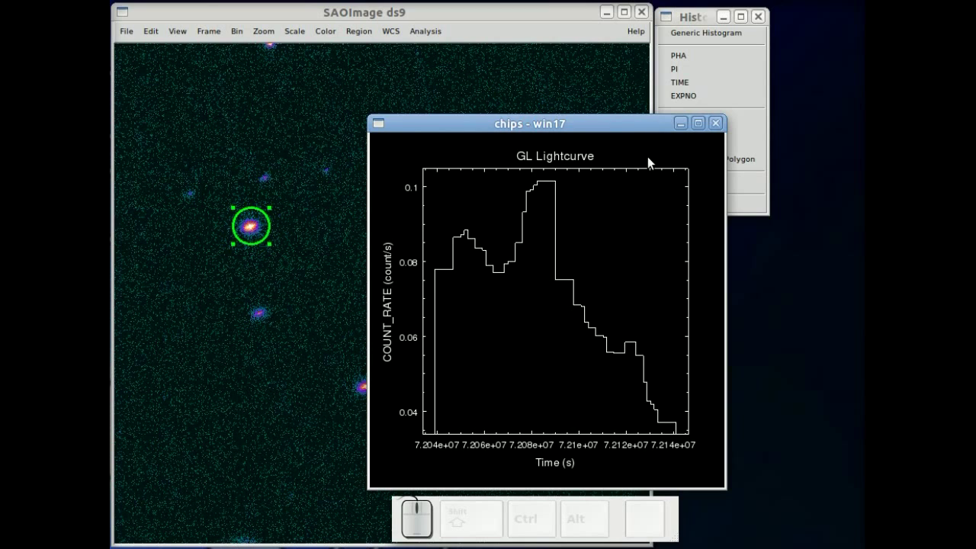
left_click(718, 128)
Select the remaining source circle region and delete it.
left_click(331, 246)
left_click(255, 234)
key("Delete")
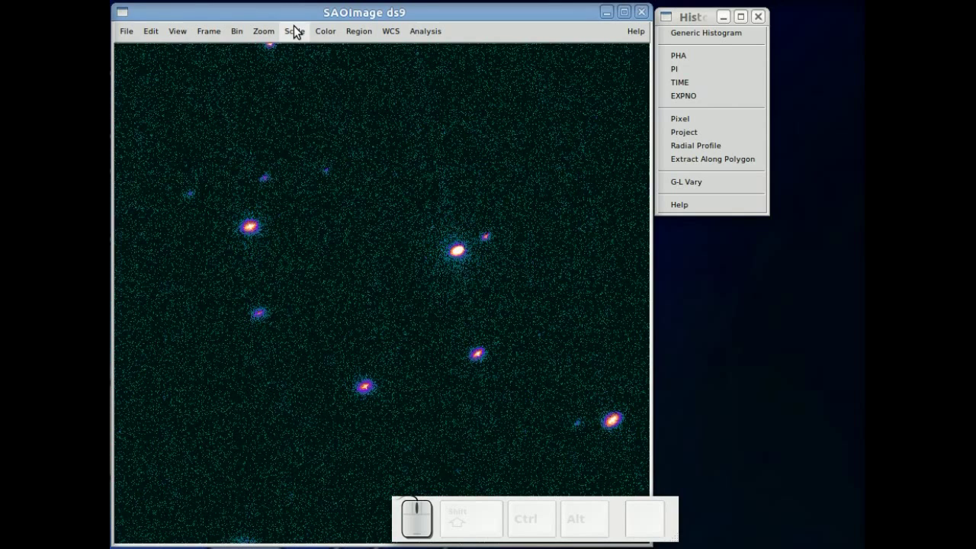
Create a new frame and load the X-ray image FITS file from the rho_oph folder into it.
left_click(209, 44)
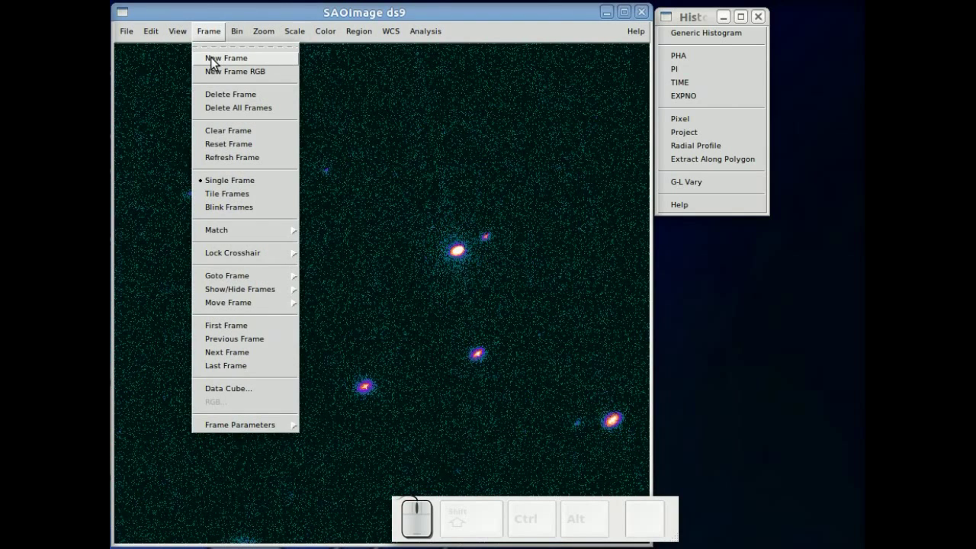
left_click(217, 62)
left_click(132, 38)
left_click(140, 87)
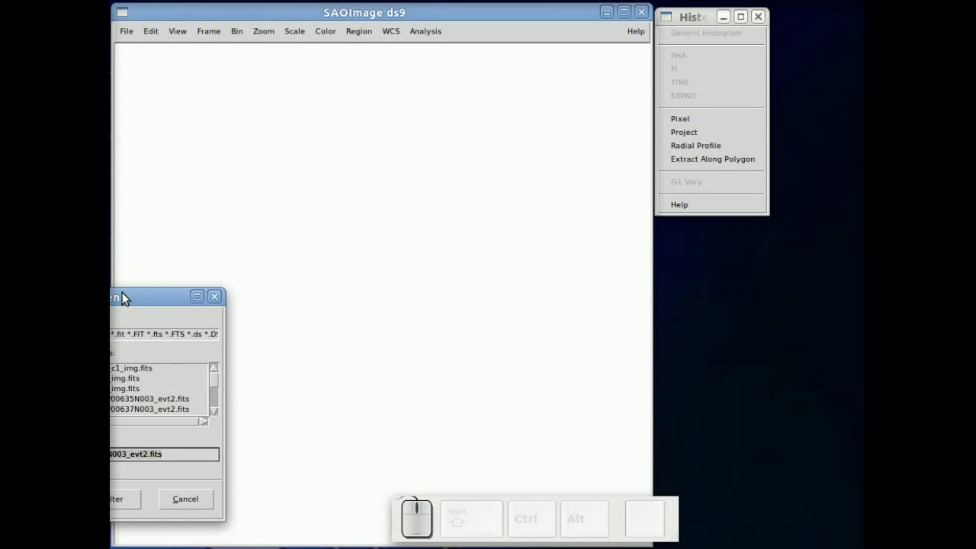
left_click(131, 304)
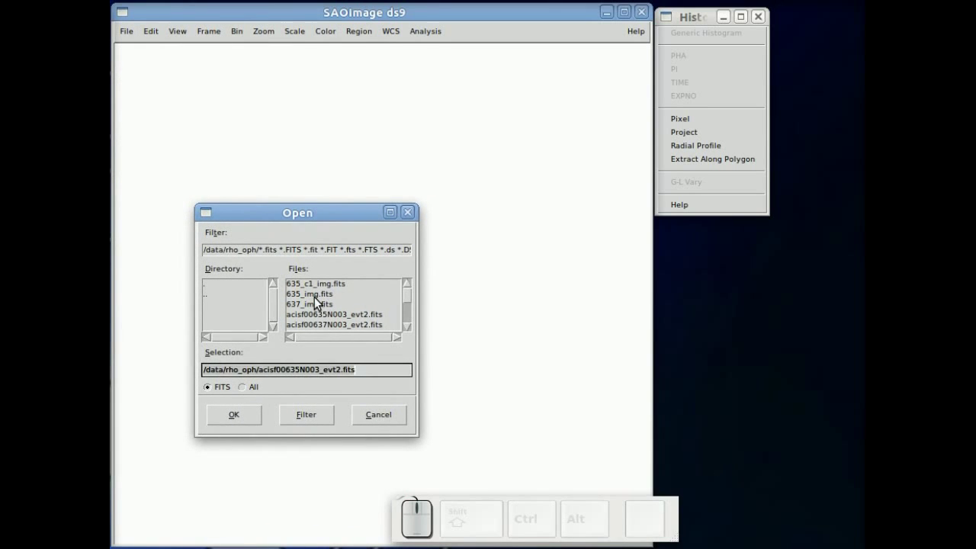
left_click(321, 303)
left_click(241, 421)
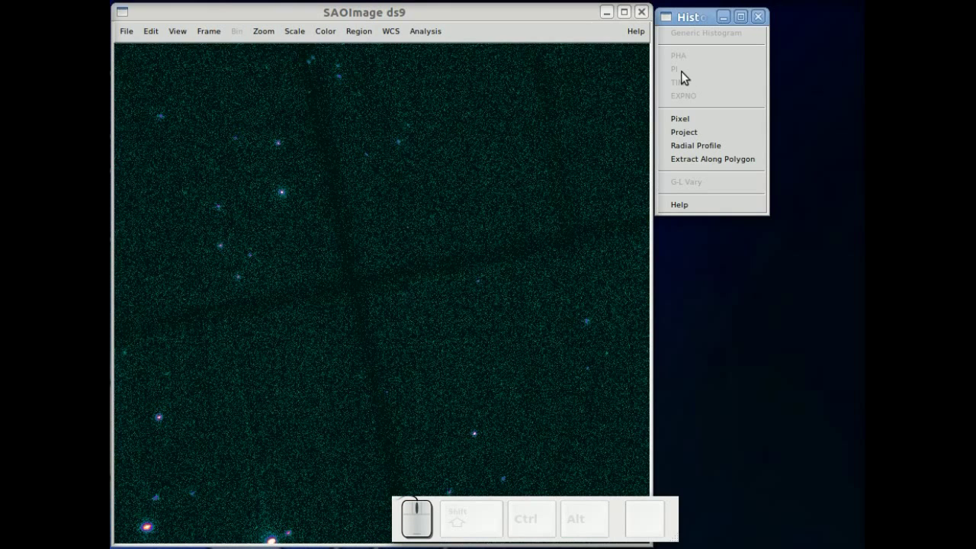
Pan the view to centre on the group of bright sources.
left_click_drag(685, 73, 689, 177)
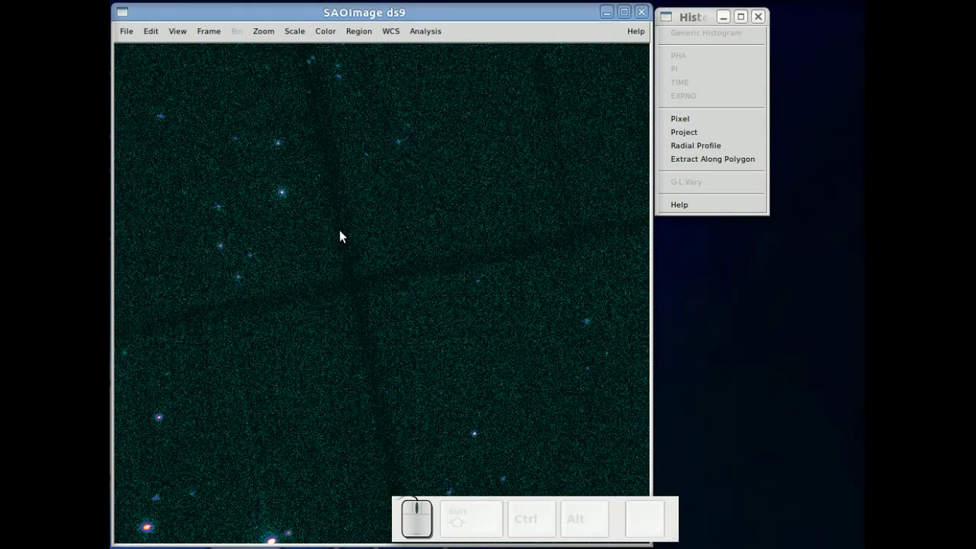
middle_click(269, 488)
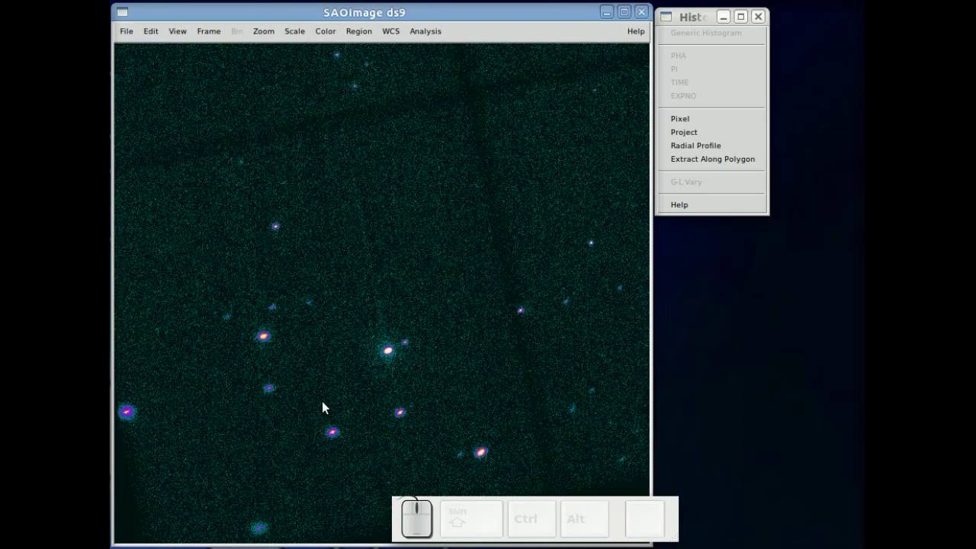
middle_click(341, 387)
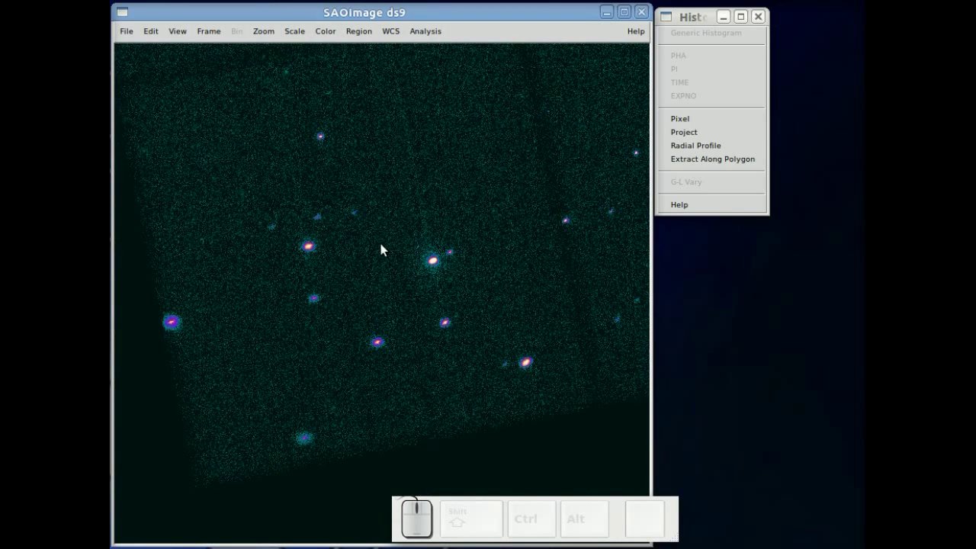
Switch the region shape to Annulus and draw one above the bright source.
left_click(365, 40)
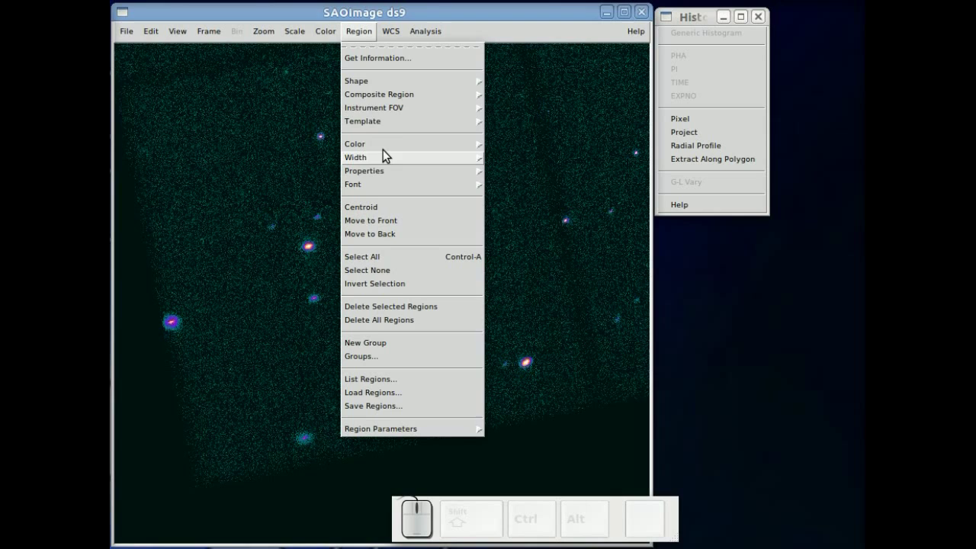
left_click(392, 90)
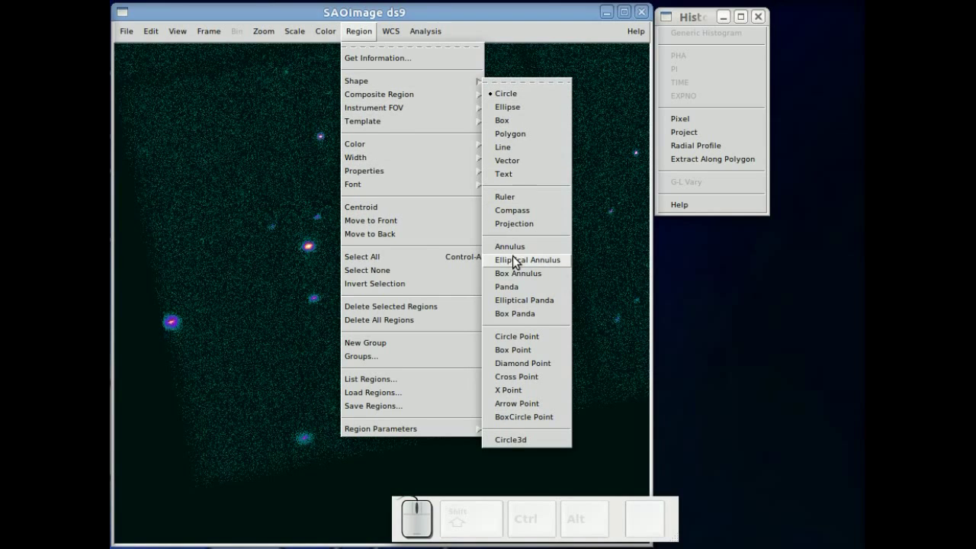
left_click(519, 254)
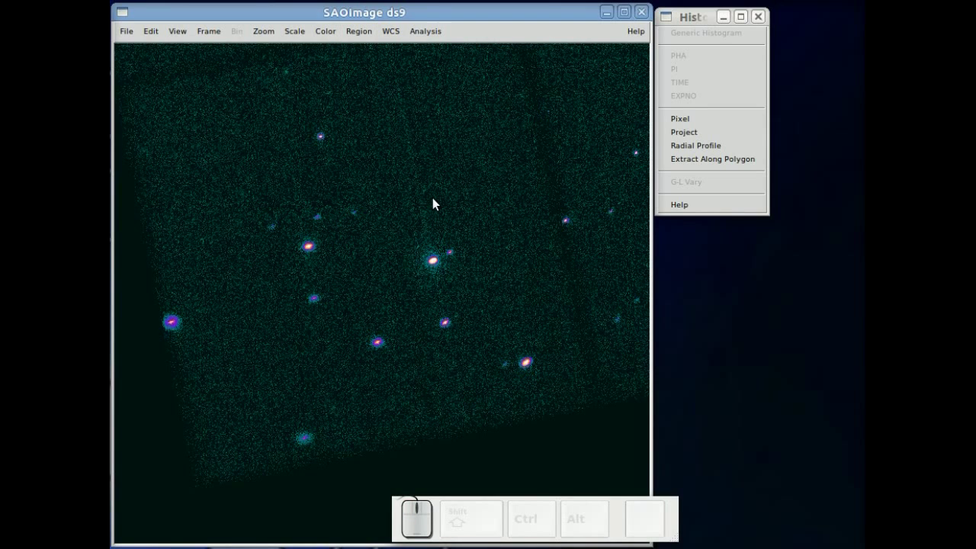
left_click_drag(434, 197, 390, 221)
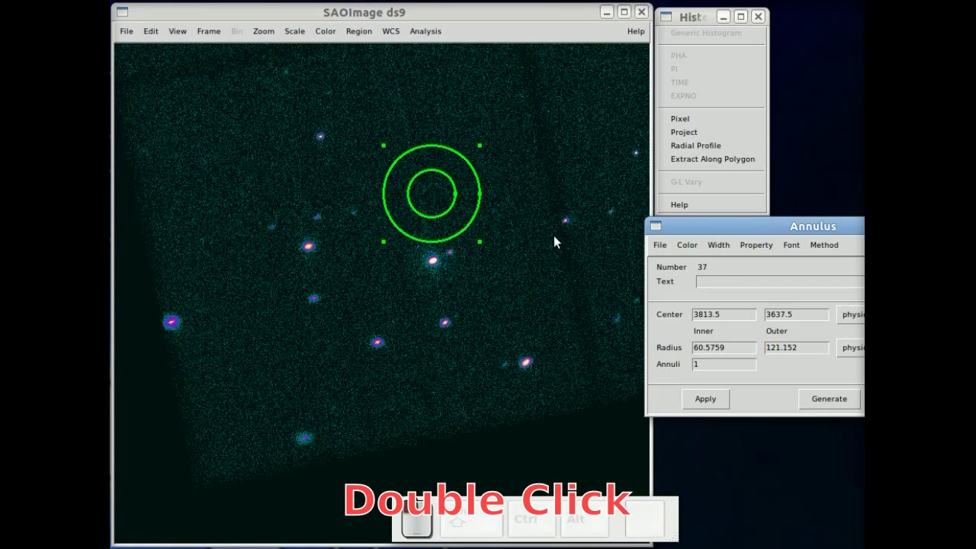
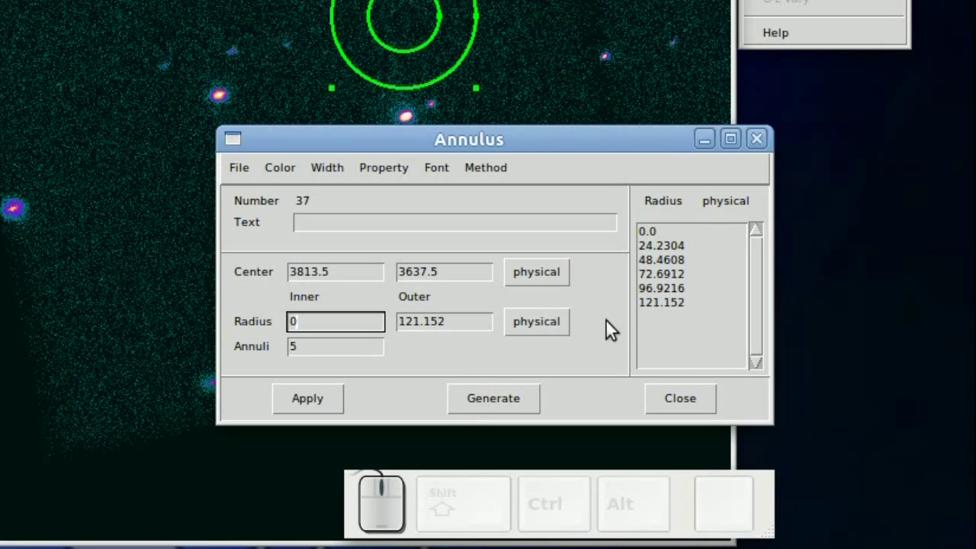
Apply inner radius 0 with five annuli to the annulus and close its dialog.
left_click(333, 406)
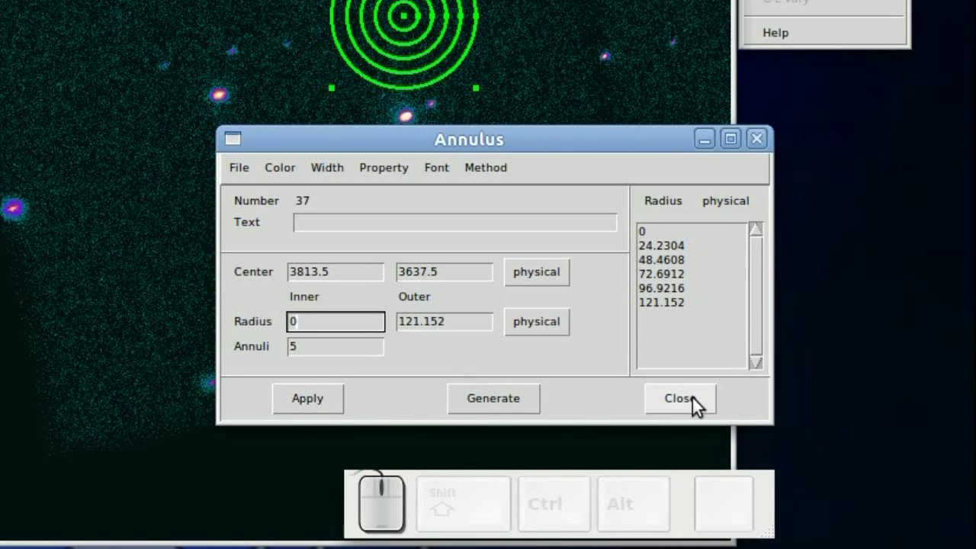
left_click(700, 401)
left_click(542, 304)
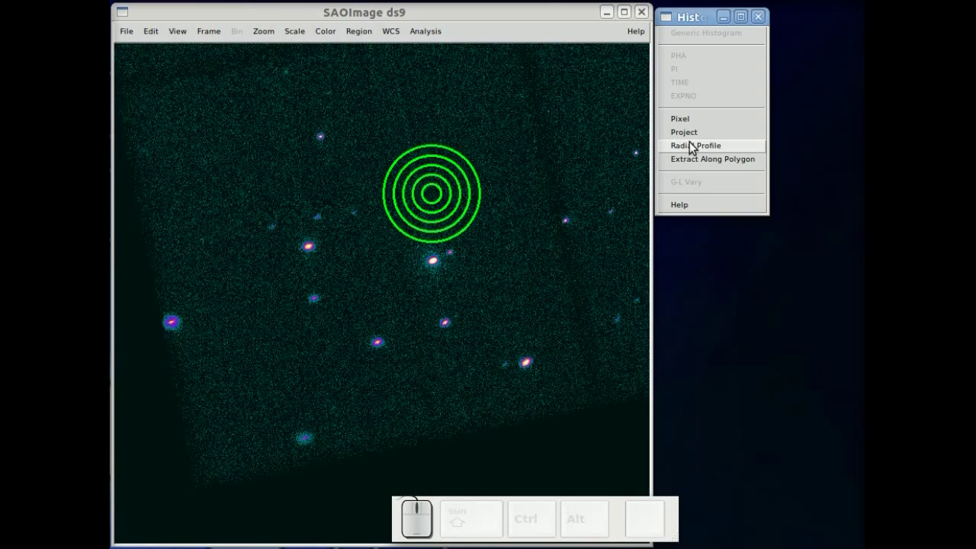
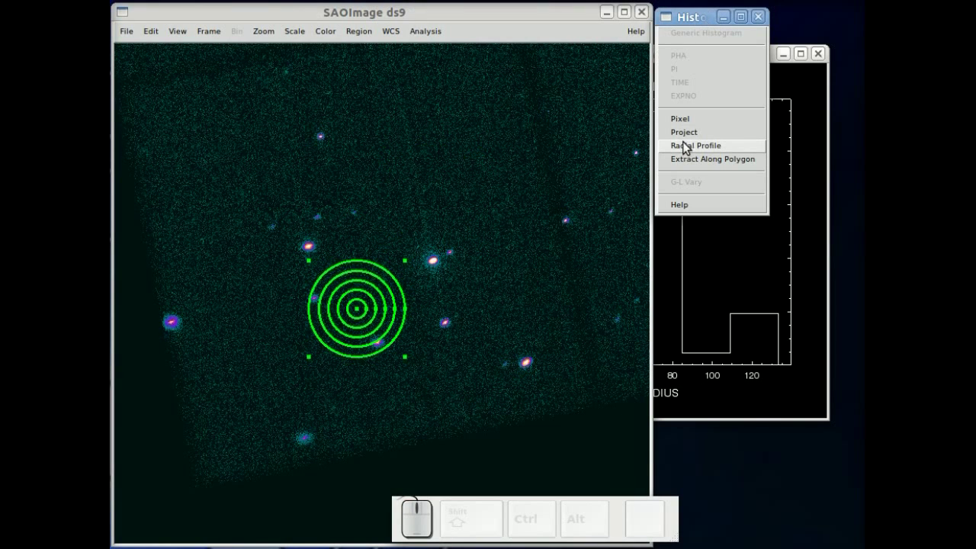
Plot the radial profile of the repositioned five-ring annulus via Analysis > Histogram.
left_click(690, 154)
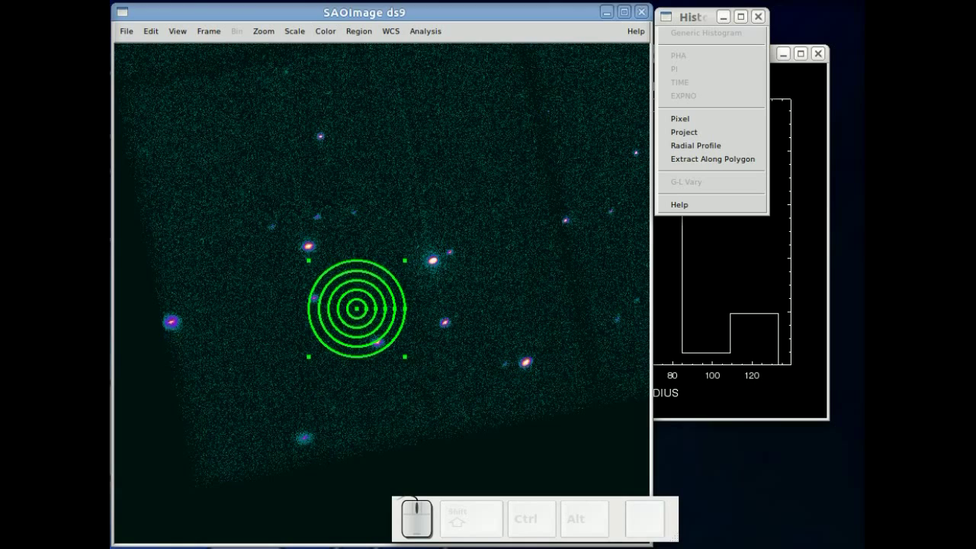